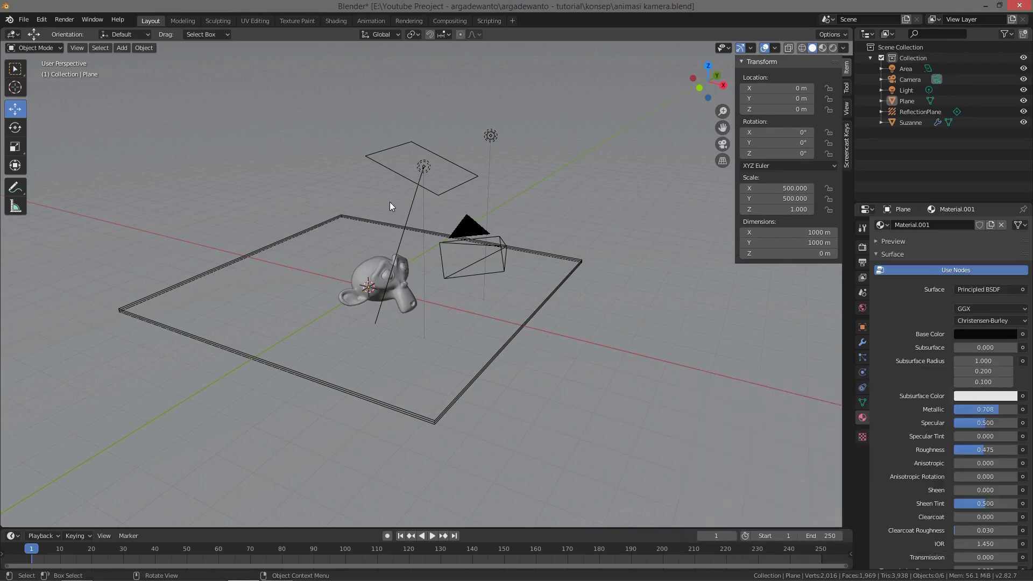
Step: Orbit the scene and select the Suzanne monkey head
{"action": "middle_click", "coordinate": [425, 234]}
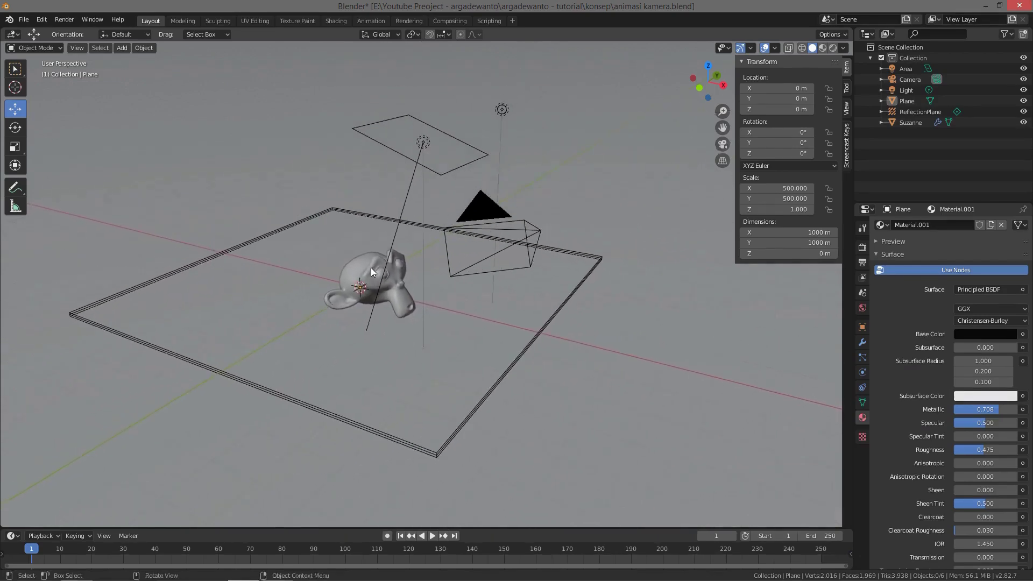
{"action": "left_click", "coordinate": [373, 272]}
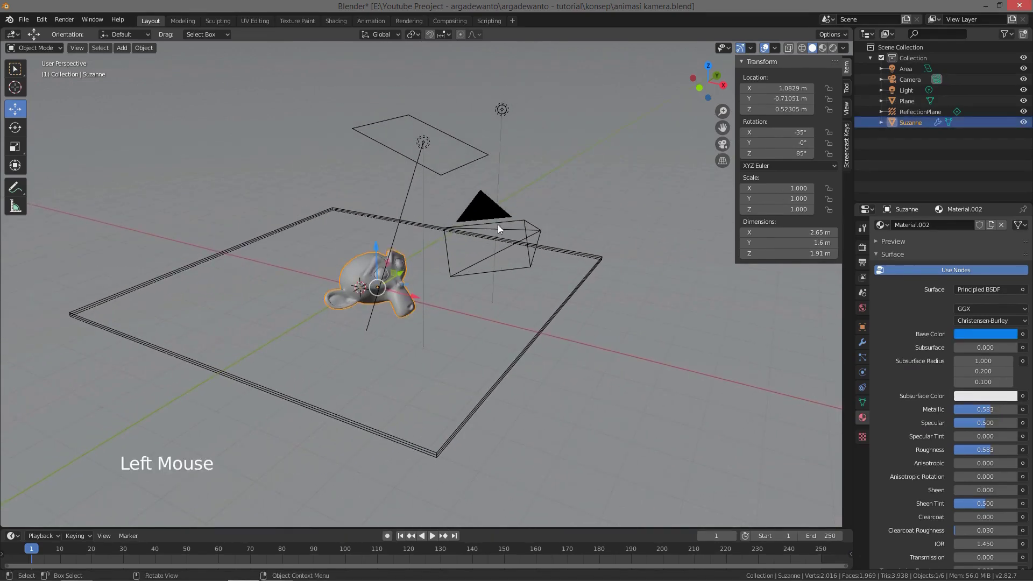
Step: Select the camera and bring up the sidebar View settings
{"action": "left_click", "coordinate": [515, 225]}
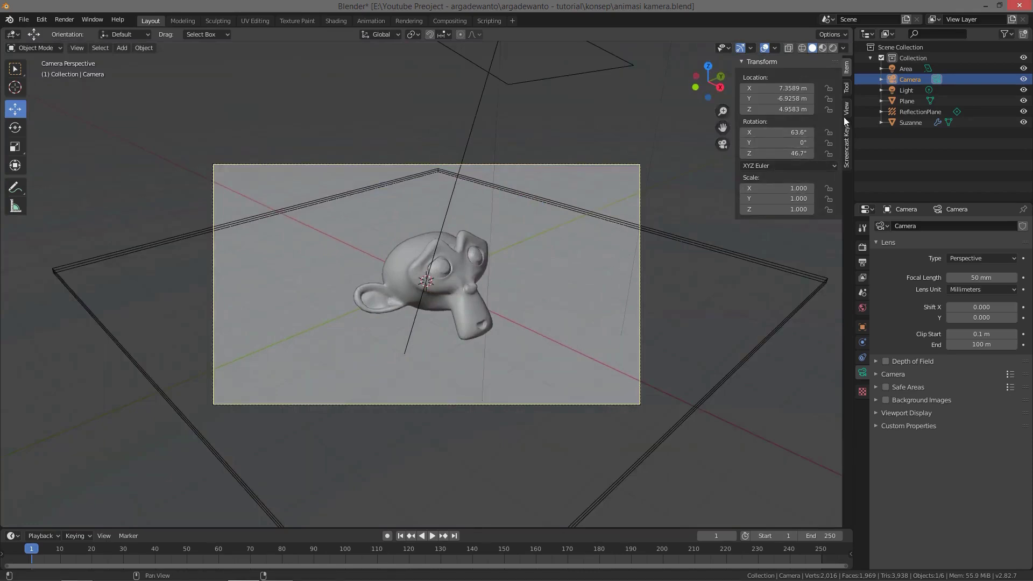
{"action": "left_click", "coordinate": [852, 114]}
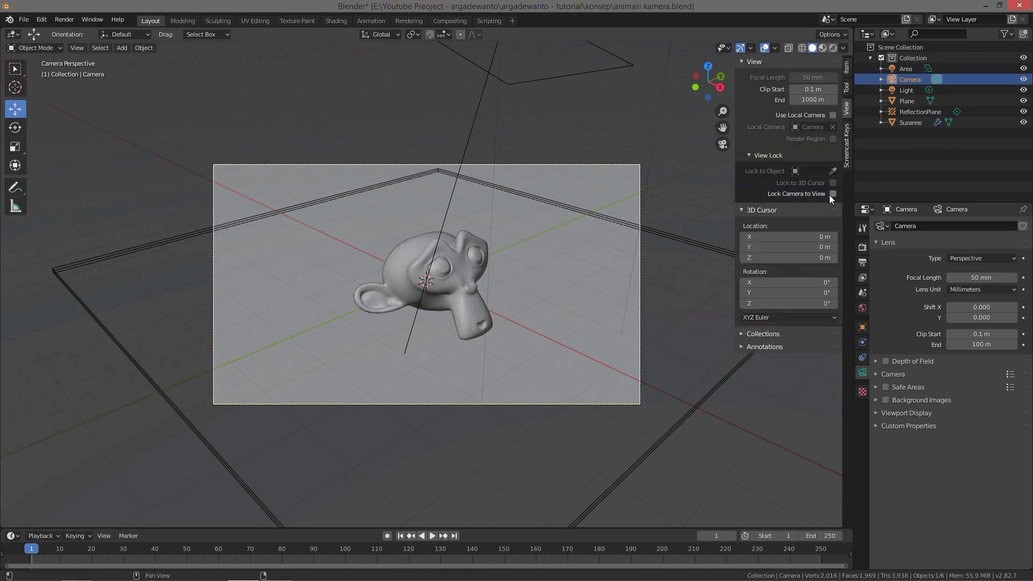
{"action": "middle_click", "coordinate": [835, 195]}
{"action": "left_click", "coordinate": [835, 196]}
{"action": "left_click", "coordinate": [443, 284]}
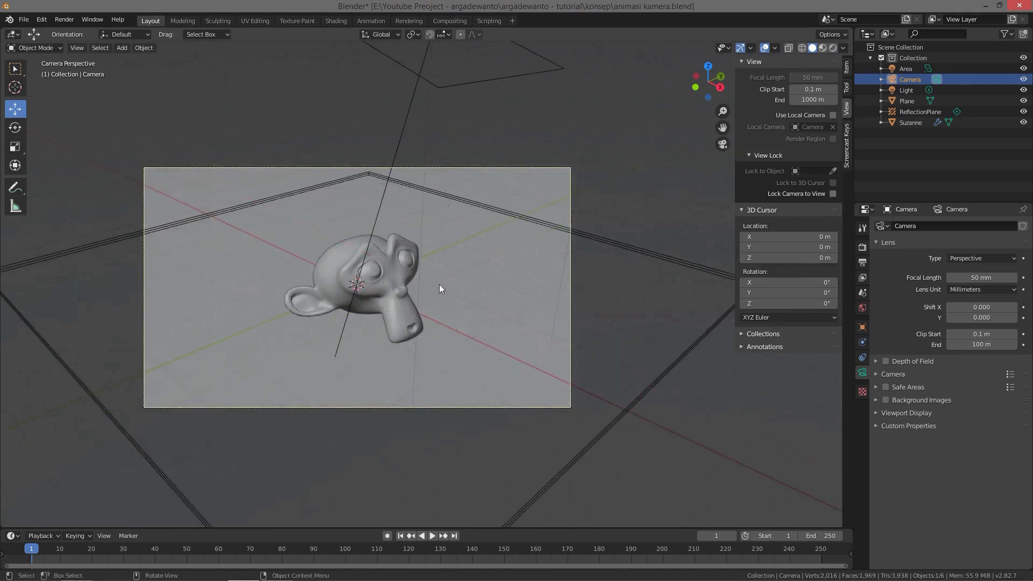
Step: Reframe through the camera, enable Lock Camera to View, and switch to rendered shading
{"action": "middle_click", "coordinate": [454, 291]}
{"action": "middle_click", "coordinate": [495, 279]}
{"action": "middle_click", "coordinate": [495, 277]}
{"action": "middle_click", "coordinate": [502, 280]}
{"action": "middle_click", "coordinate": [506, 281]}
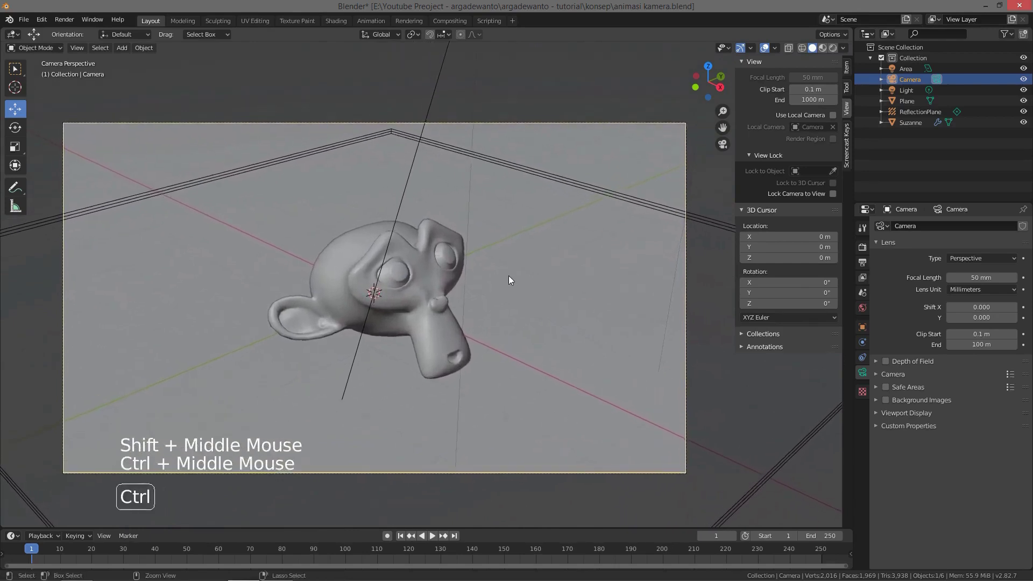
{"action": "middle_click", "coordinate": [515, 279]}
{"action": "middle_click", "coordinate": [518, 274]}
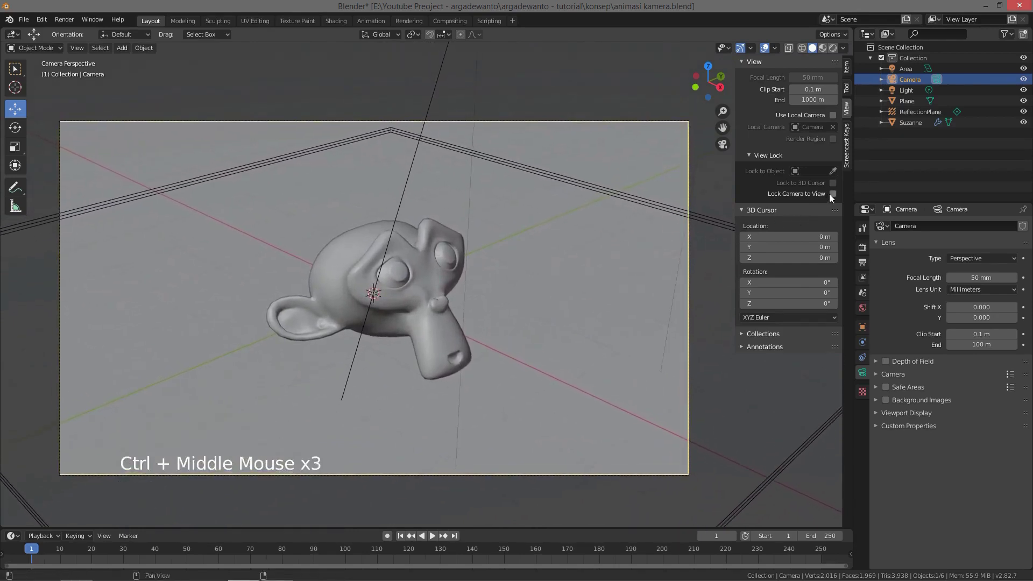
{"action": "left_click", "coordinate": [836, 198]}
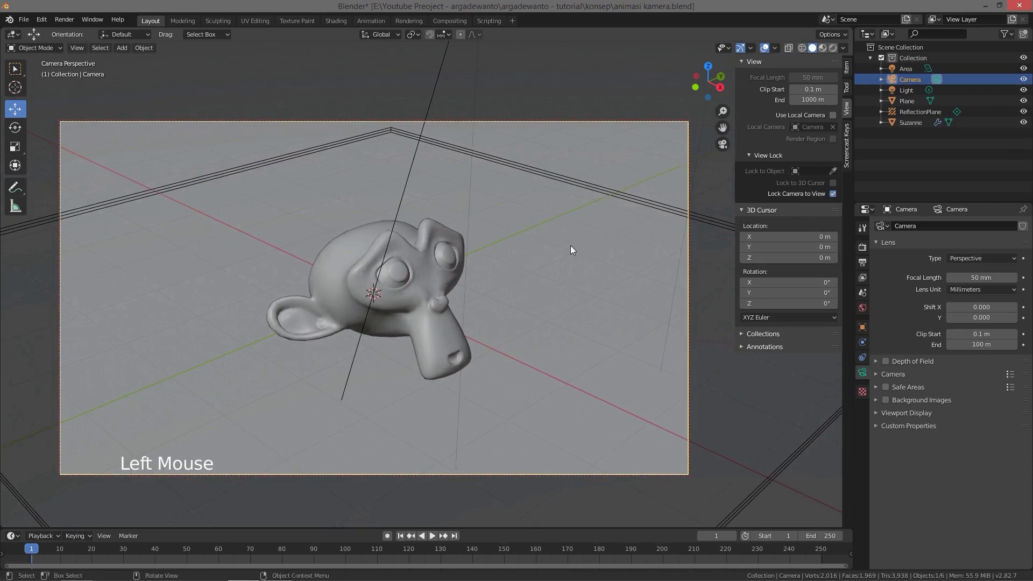
{"action": "key", "text": "z"}
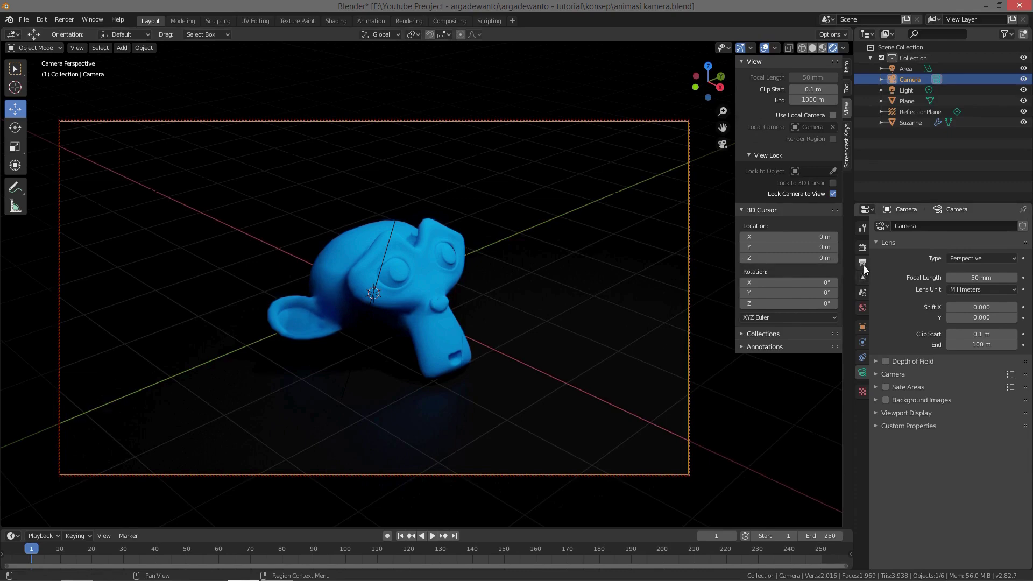
Step: Show Output Properties and the list of output file formats for choosing AVI JPEG
{"action": "left_click", "coordinate": [864, 267]}
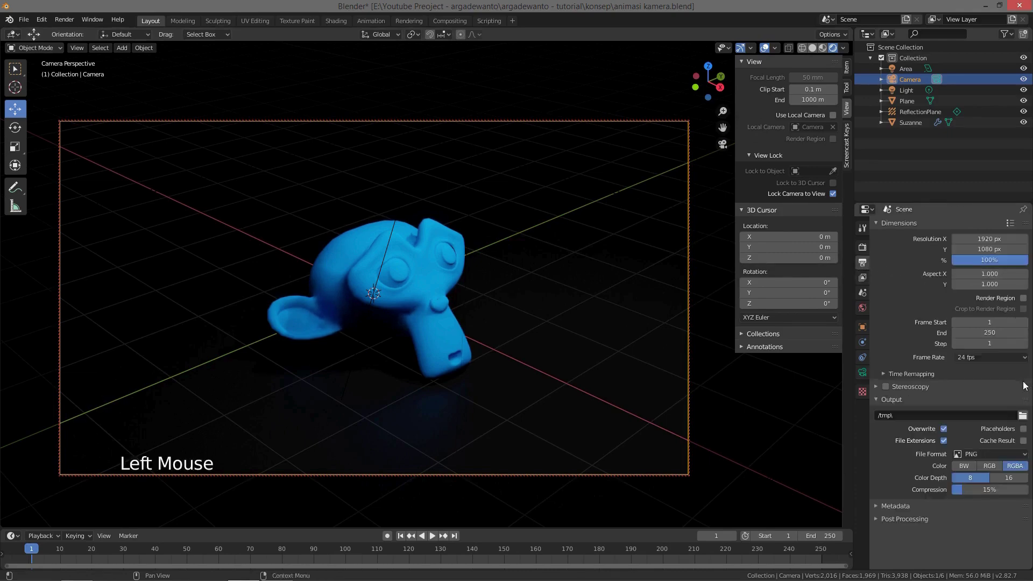
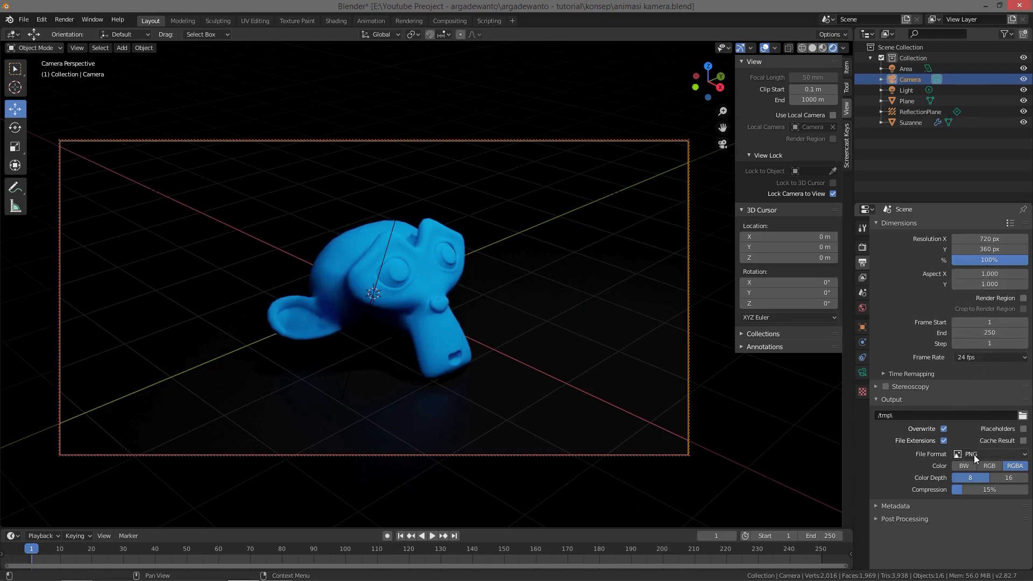
{"action": "left_click", "coordinate": [1023, 459]}
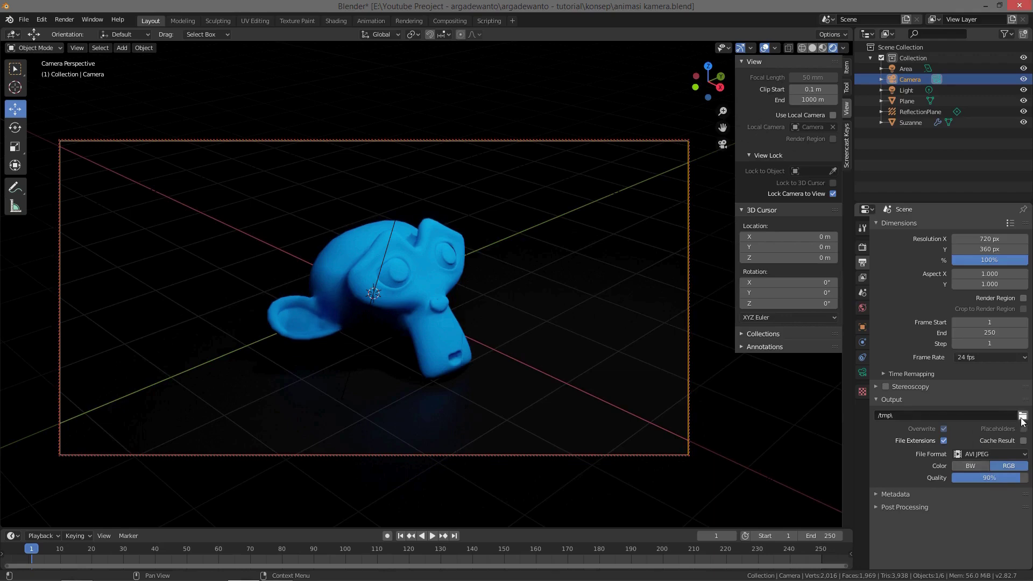
Step: Browse for the folder where renders will be saved
{"action": "left_click", "coordinate": [1028, 420]}
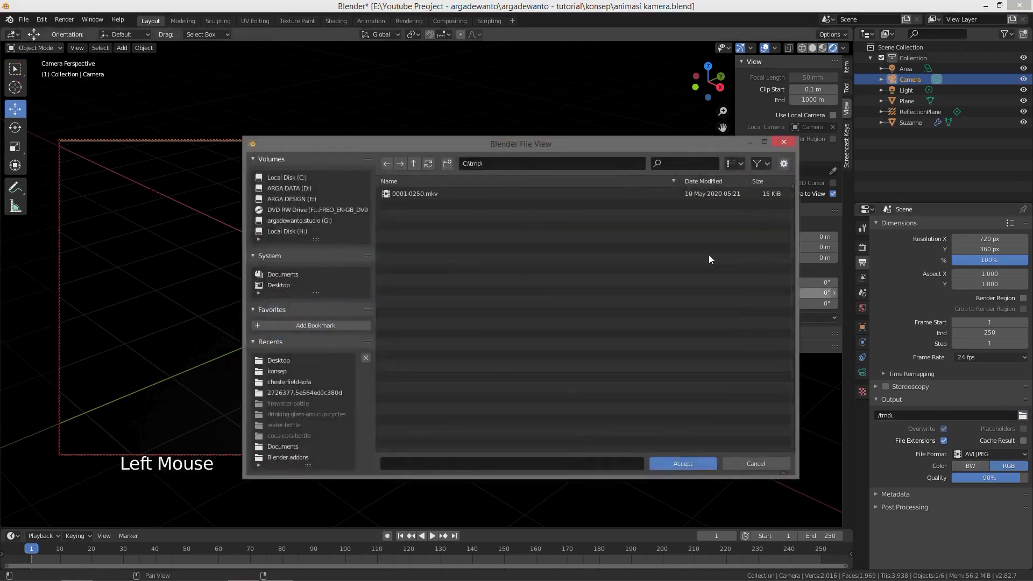
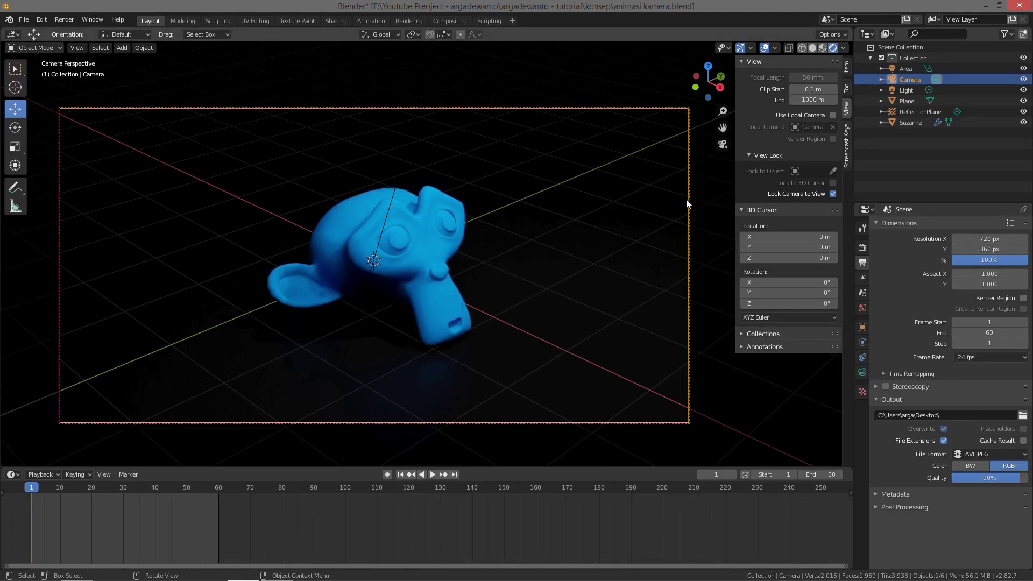
Step: Show the camera's transform values in the sidebar, then jump the timeline to frame 60
{"action": "left_click", "coordinate": [851, 74]}
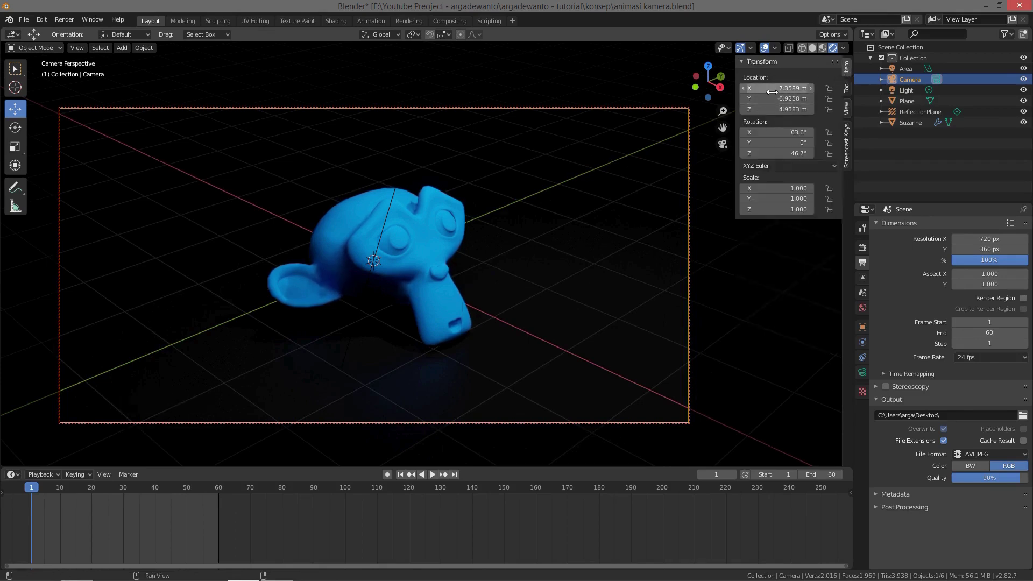
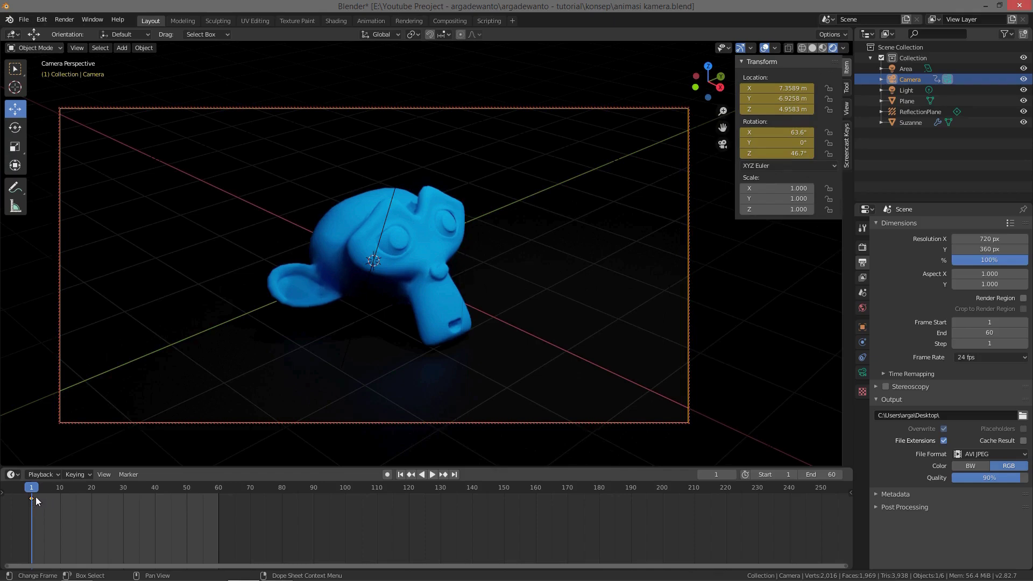
{"action": "left_click", "coordinate": [35, 493]}
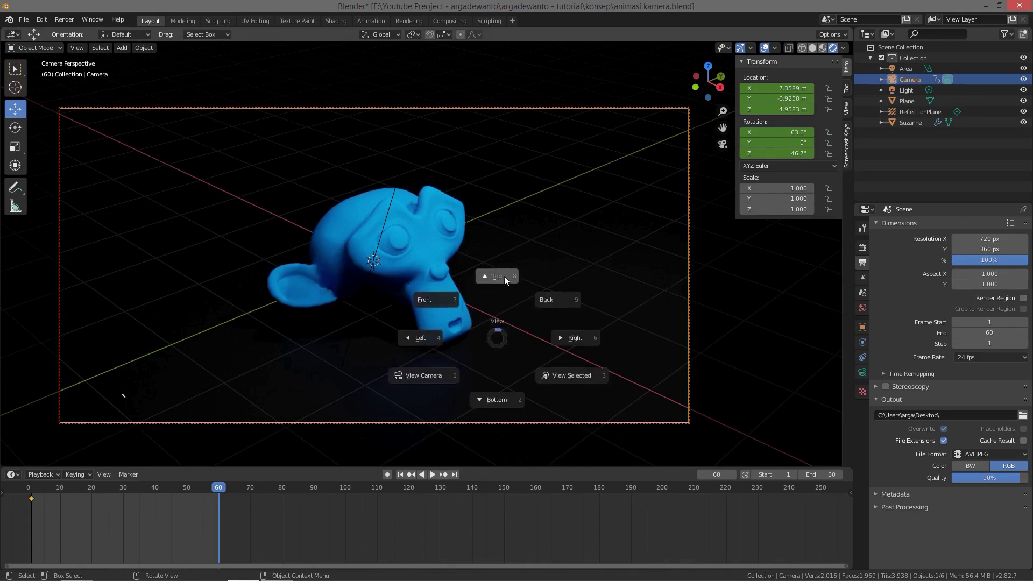
Step: Change viewport shading, select the camera in top view and start rotating it toward Suzanne
{"action": "key", "text": "z"}
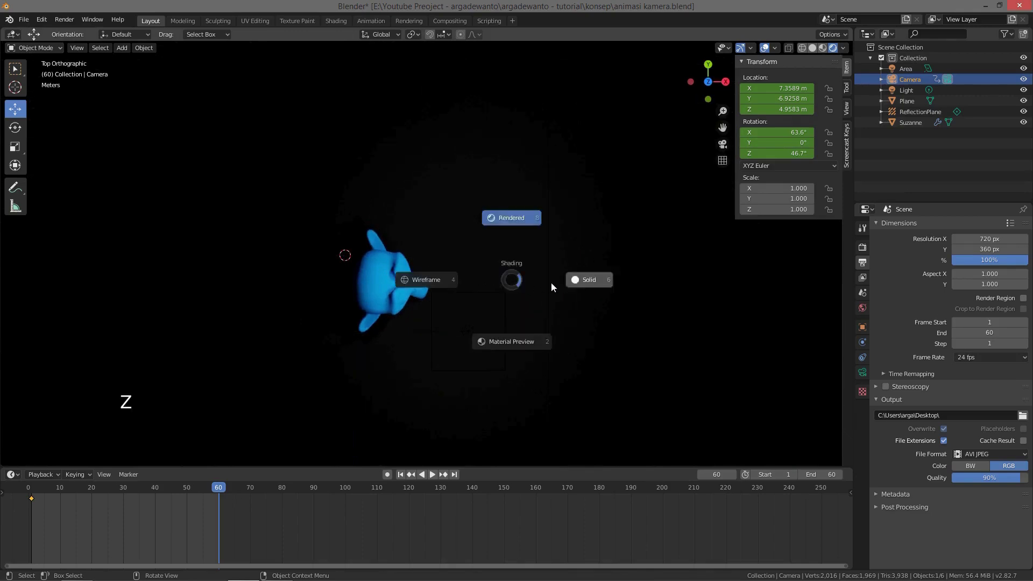
{"action": "middle_click", "coordinate": [515, 294]}
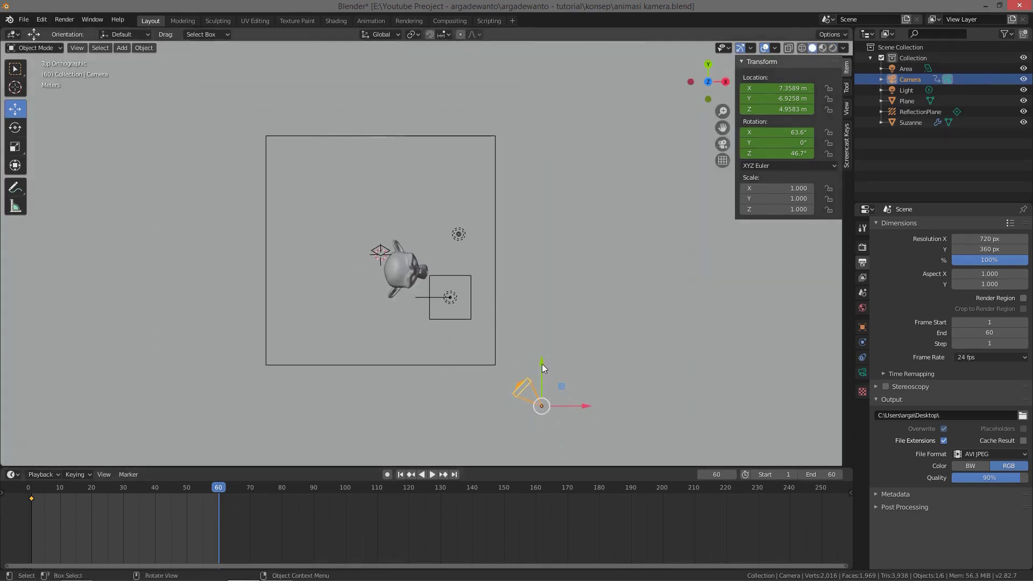
{"action": "left_click", "coordinate": [547, 367]}
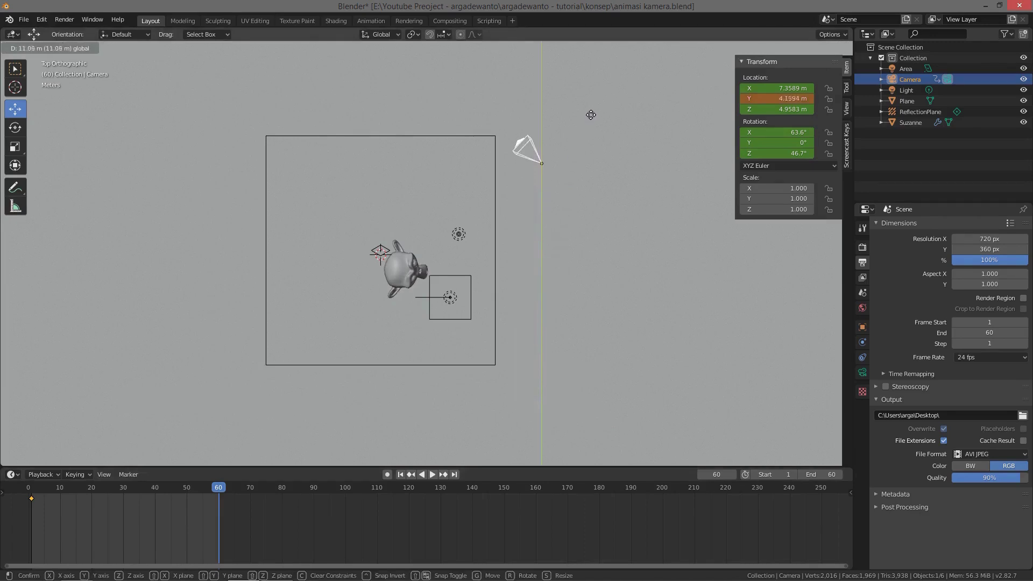
{"action": "key", "text": "r"}
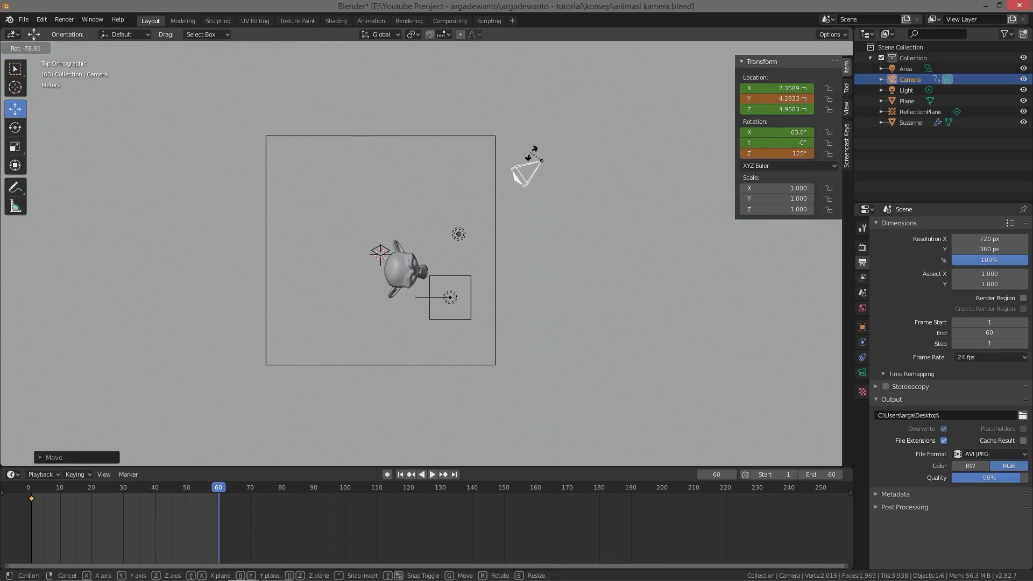
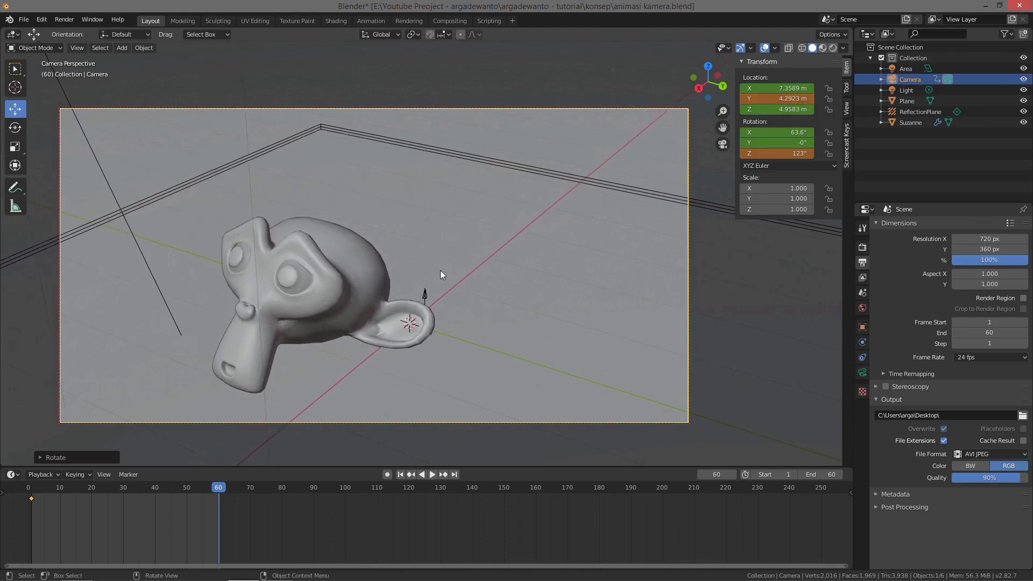
Step: Adjust the camera's framing of Suzanne at frame 60
{"action": "middle_click", "coordinate": [441, 277]}
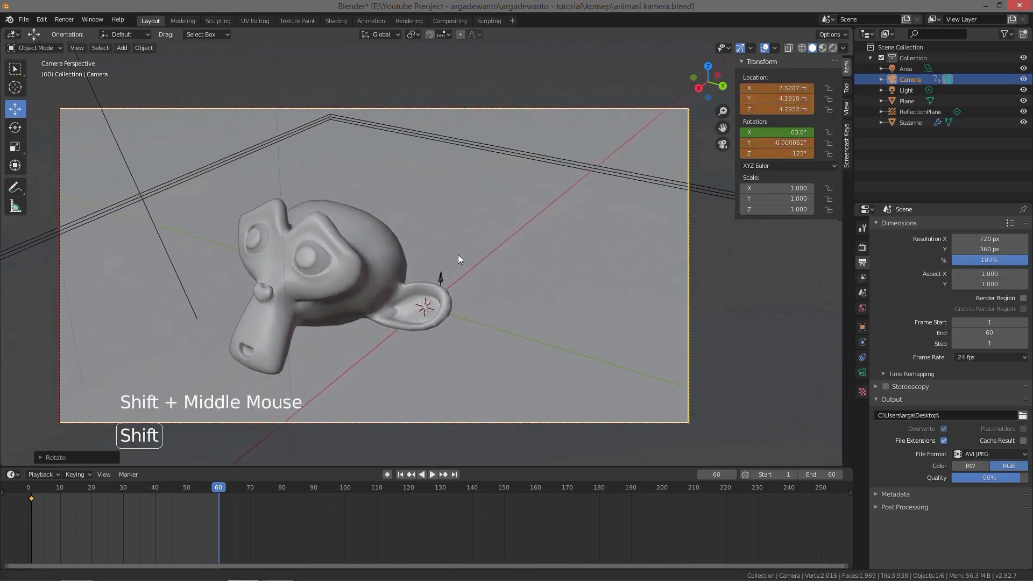
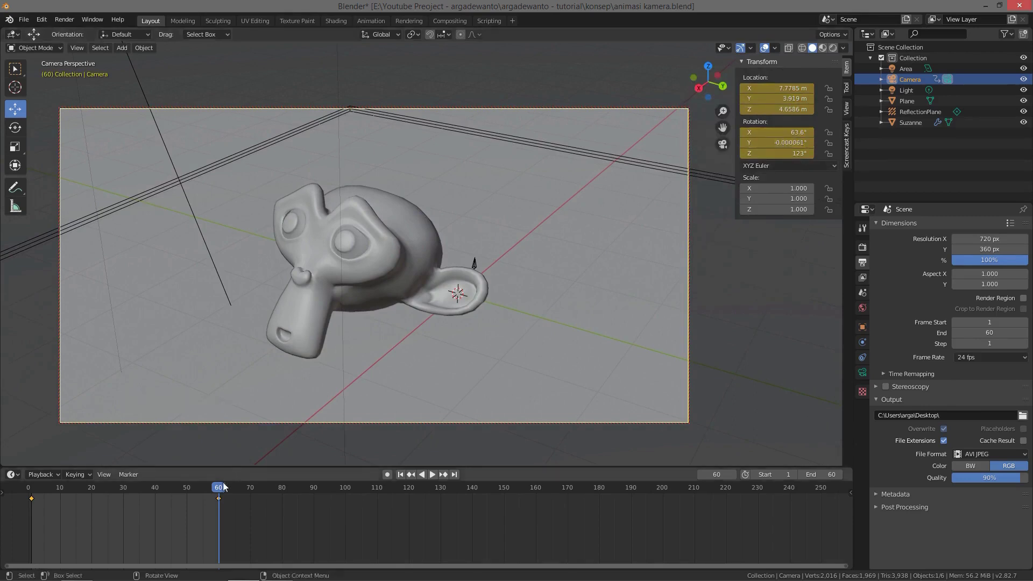
Step: Go to frame 30 and nudge the camera to frame Suzanne's face head-on
{"action": "left_click", "coordinate": [219, 490]}
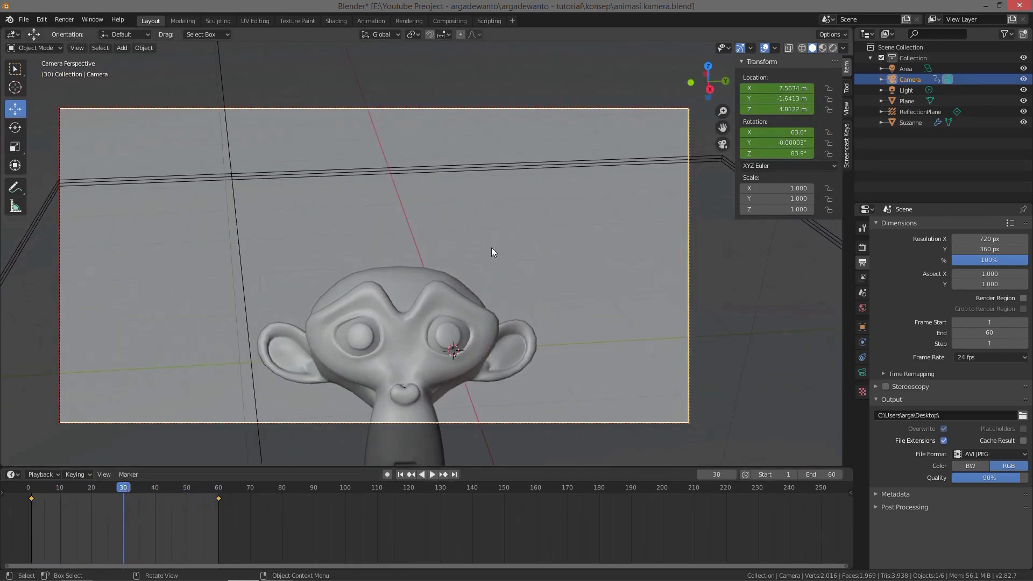
{"action": "middle_click", "coordinate": [476, 257]}
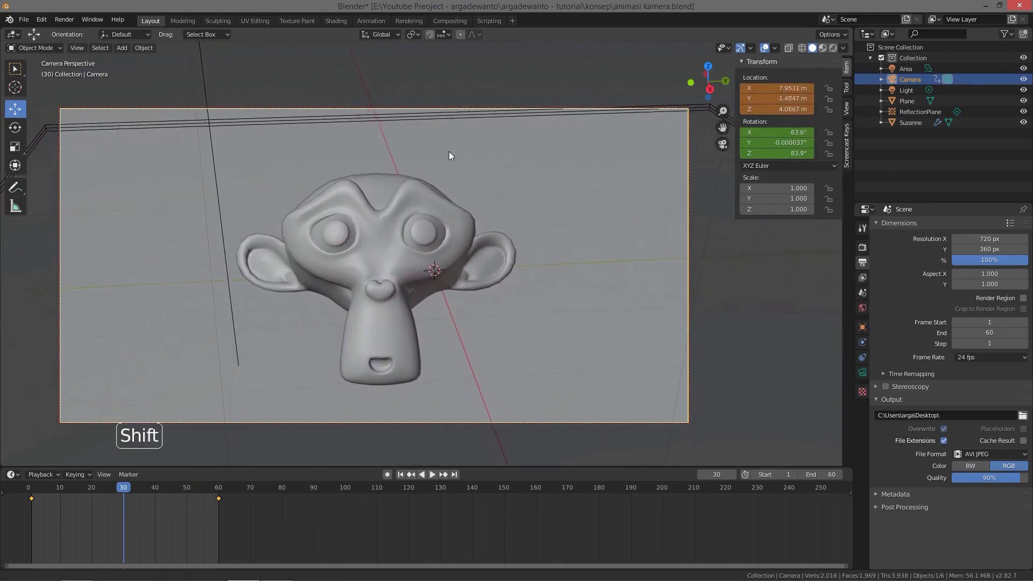
{"action": "middle_click", "coordinate": [476, 193]}
{"action": "middle_click", "coordinate": [453, 200]}
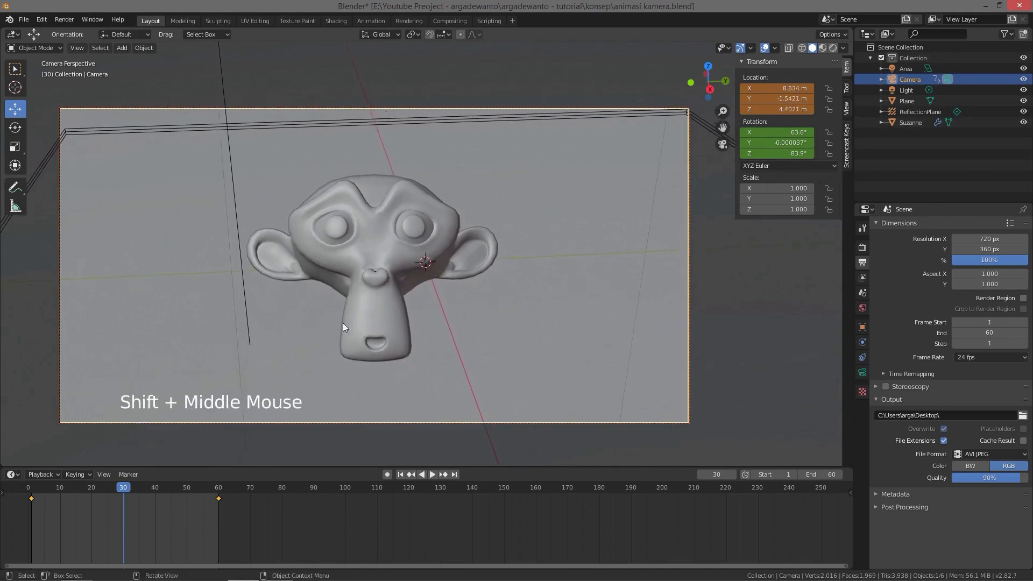
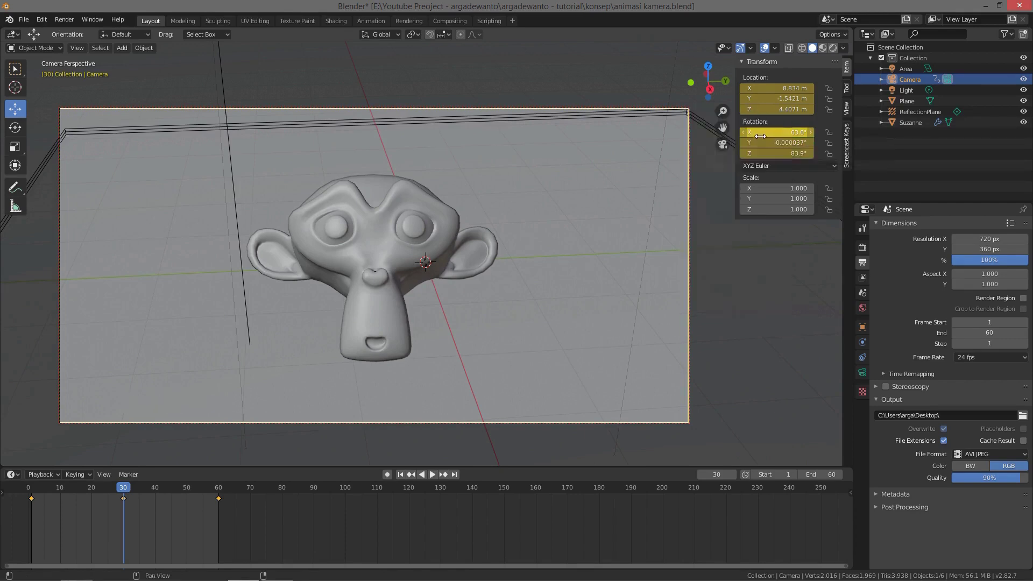
Step: Play the camera move from frame 1, then replay it with rendered shading
{"action": "left_click", "coordinate": [125, 492]}
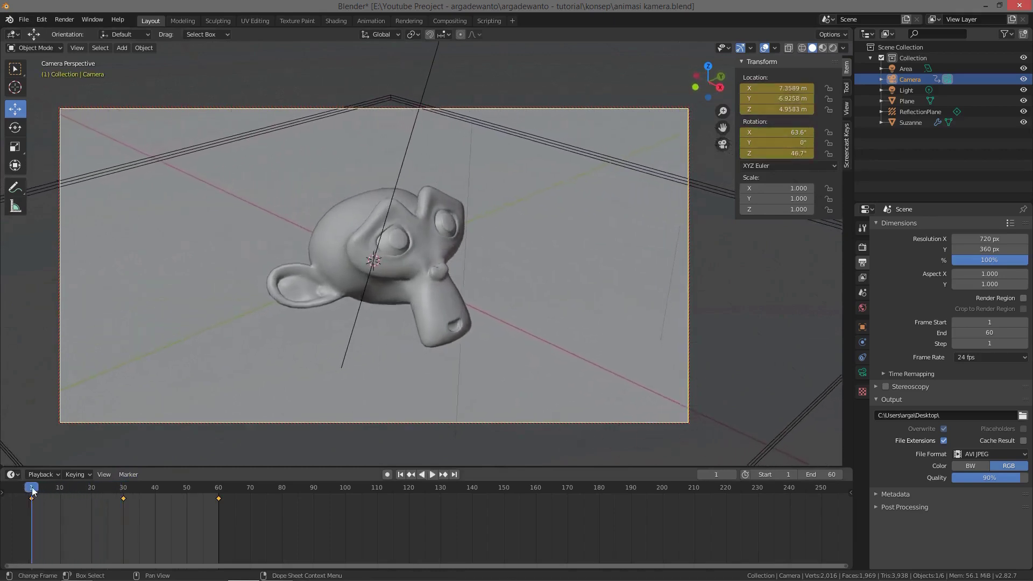
{"action": "key", "text": "space"}
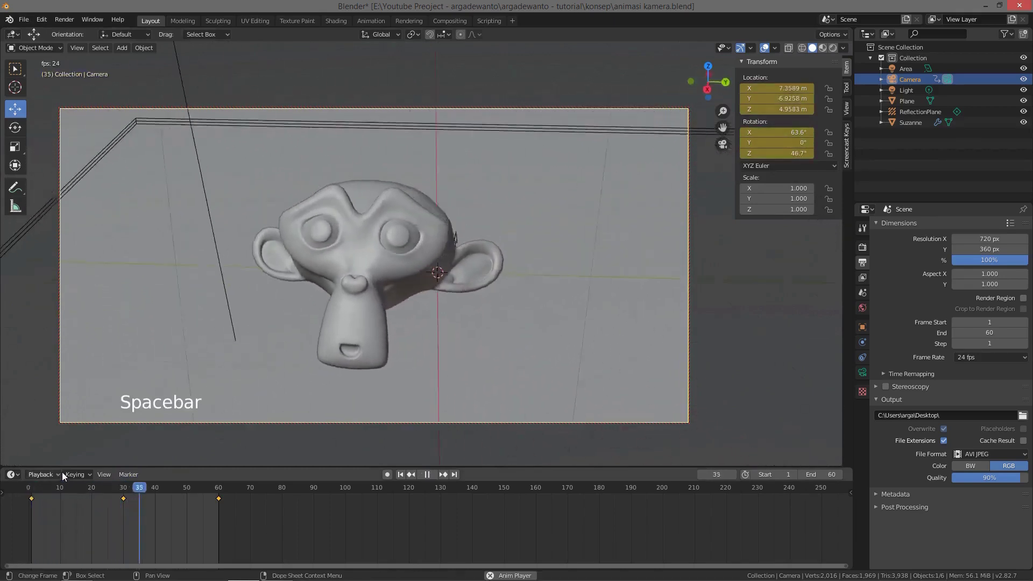
{"action": "key", "text": "space"}
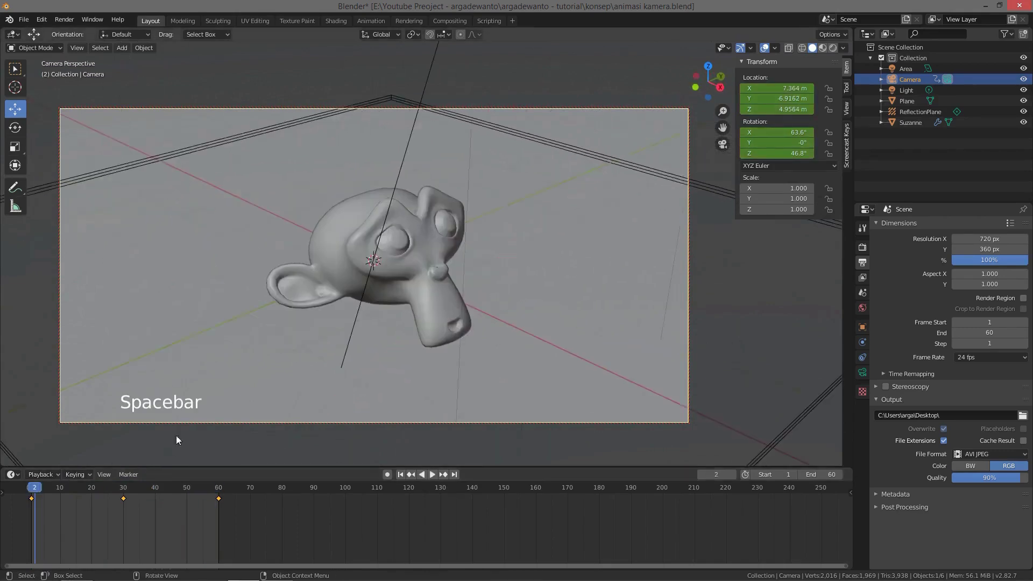
{"action": "key", "text": "z"}
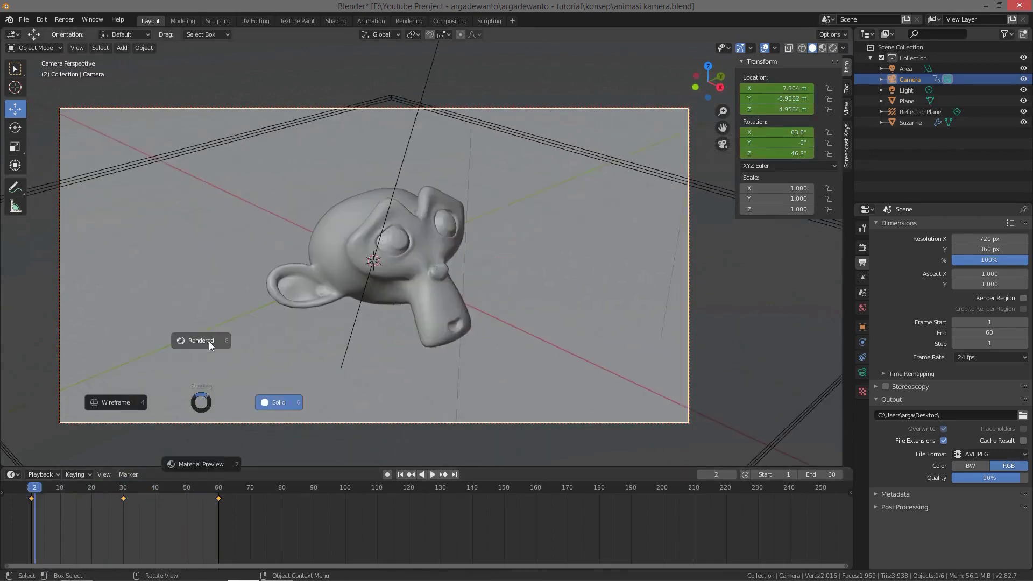
{"action": "key", "text": "space"}
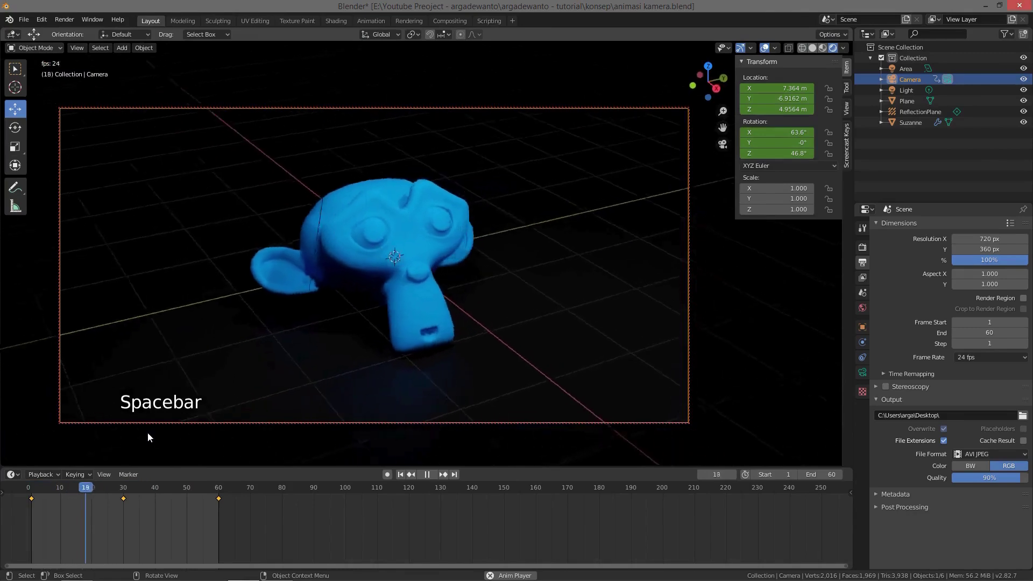
{"action": "key", "text": "space"}
Step: Replay from the first frame to frame 60 and bring up the Render menu actions
{"action": "left_click", "coordinate": [222, 496]}
{"action": "left_click", "coordinate": [200, 491]}
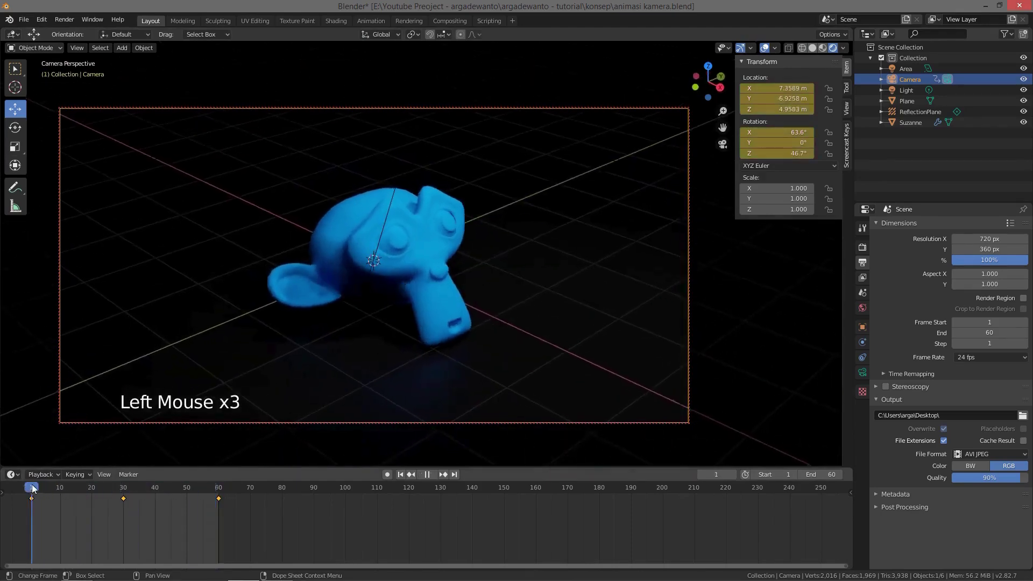
{"action": "key", "text": "space"}
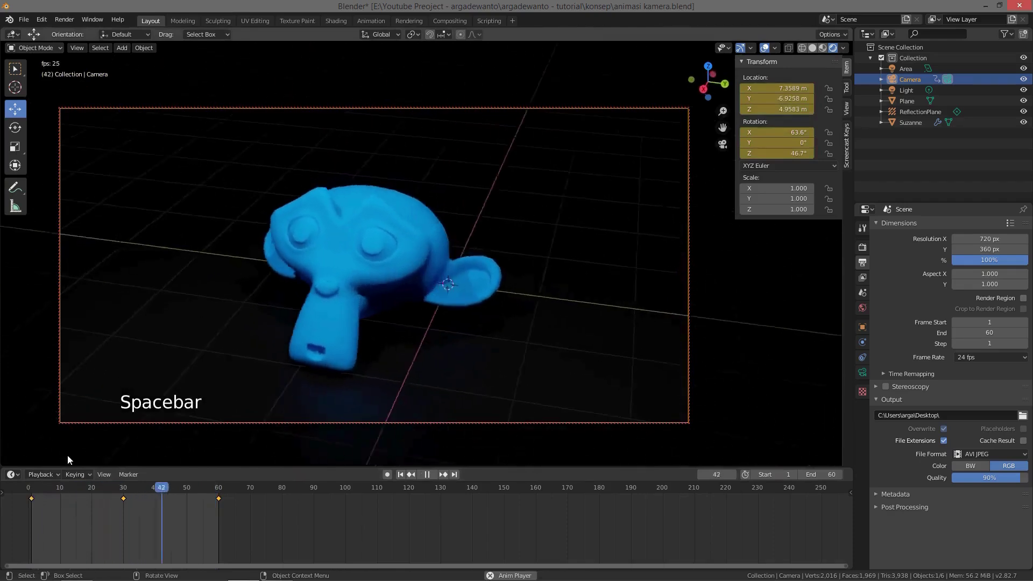
{"action": "key", "text": "space"}
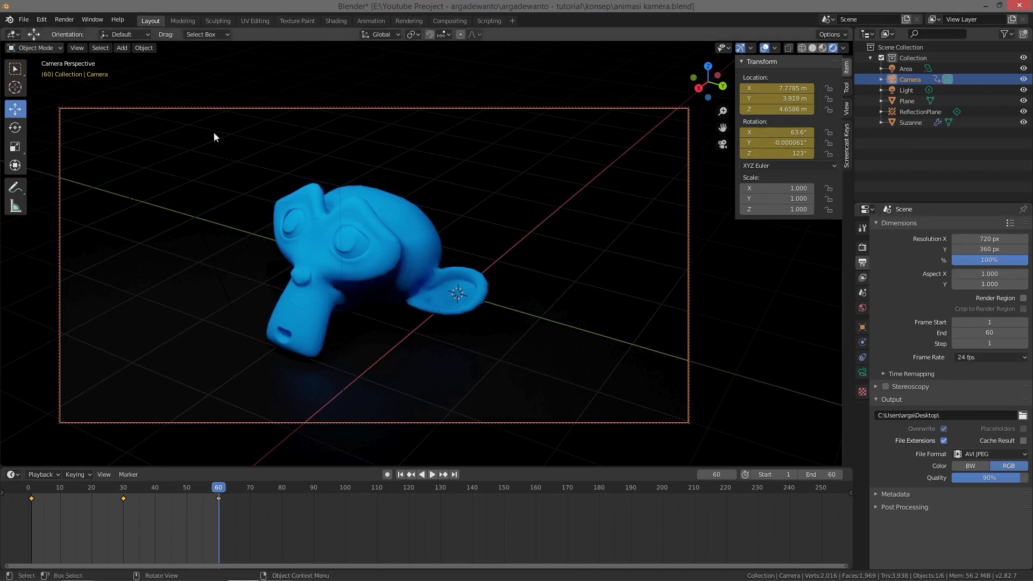
{"action": "left_click", "coordinate": [68, 23]}
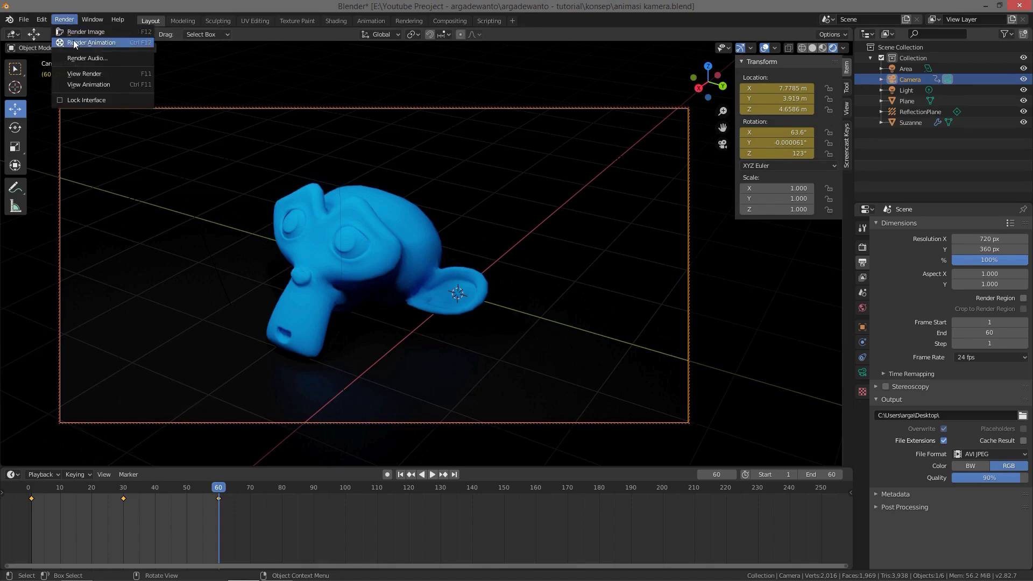